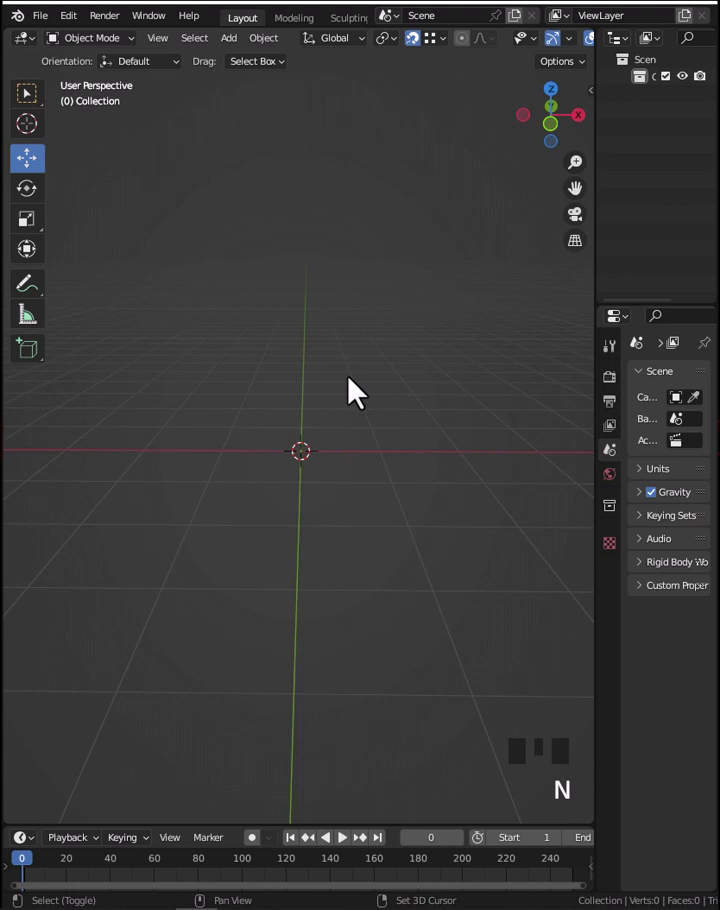
Add a cylinder, try scaling it in front view, then delete it to start over.
{"action": "key", "text": "shift+a"}
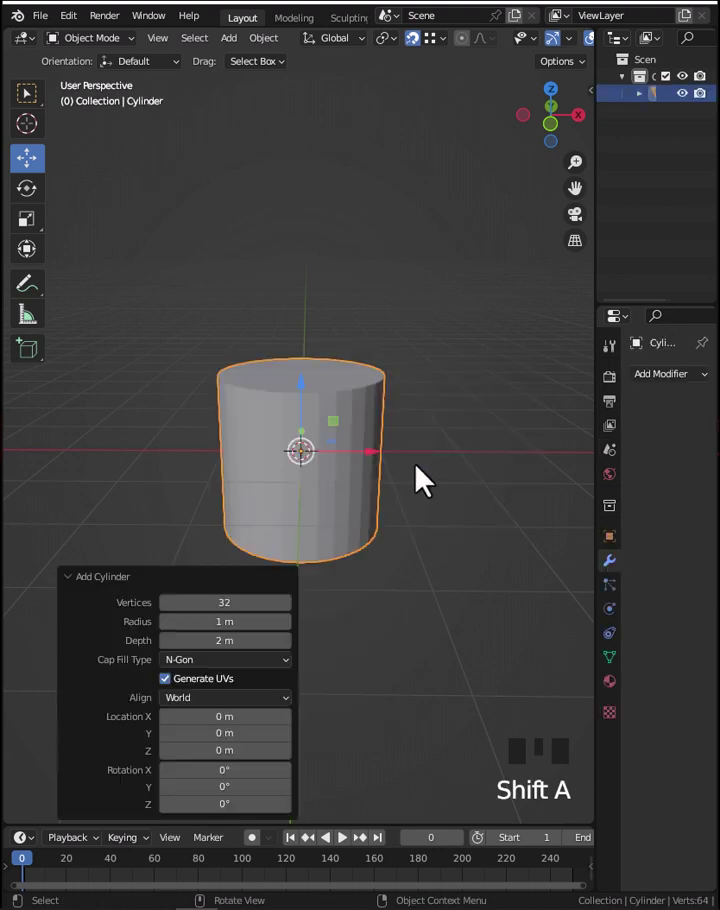
{"action": "key", "text": "KP_1"}
{"action": "key", "text": "s"}
{"action": "key", "text": "s"}
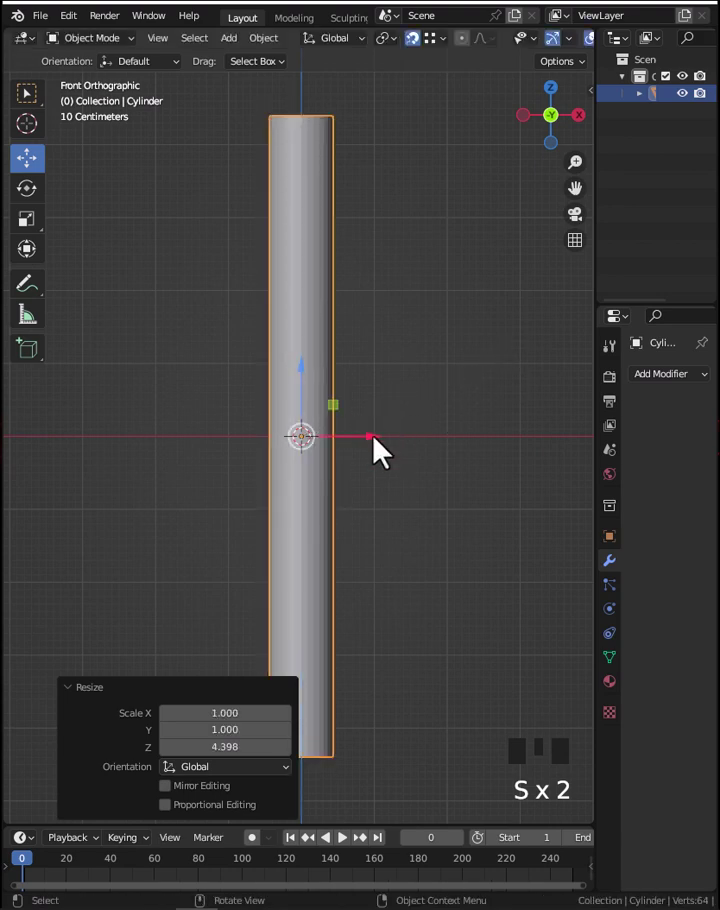
{"action": "key", "text": "Delete"}
Add a fresh cylinder and stretch it along Z into a tall thin post.
{"action": "key", "text": "shift+a"}
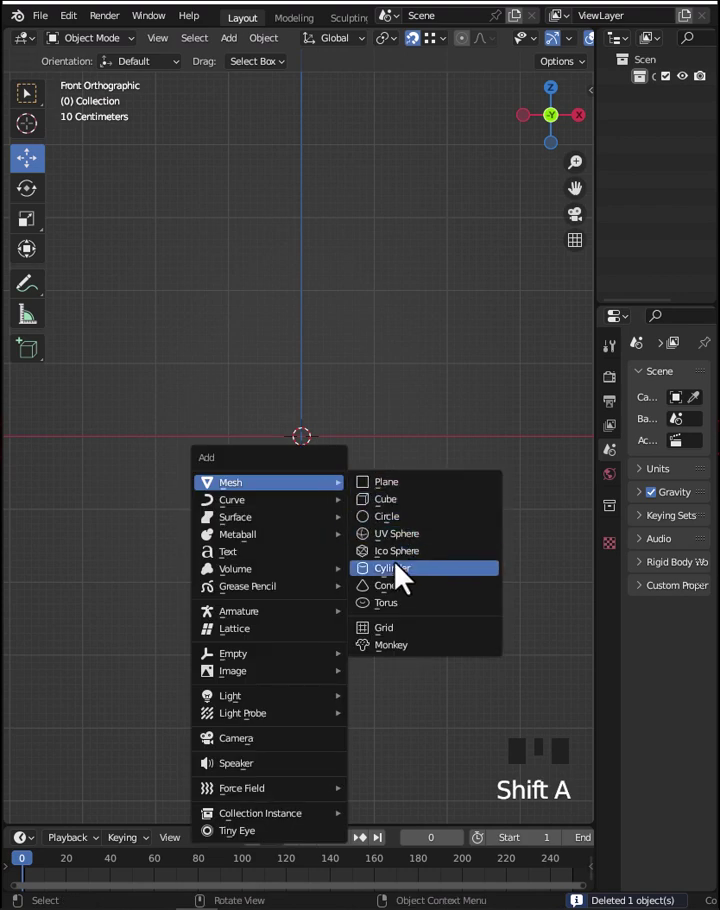
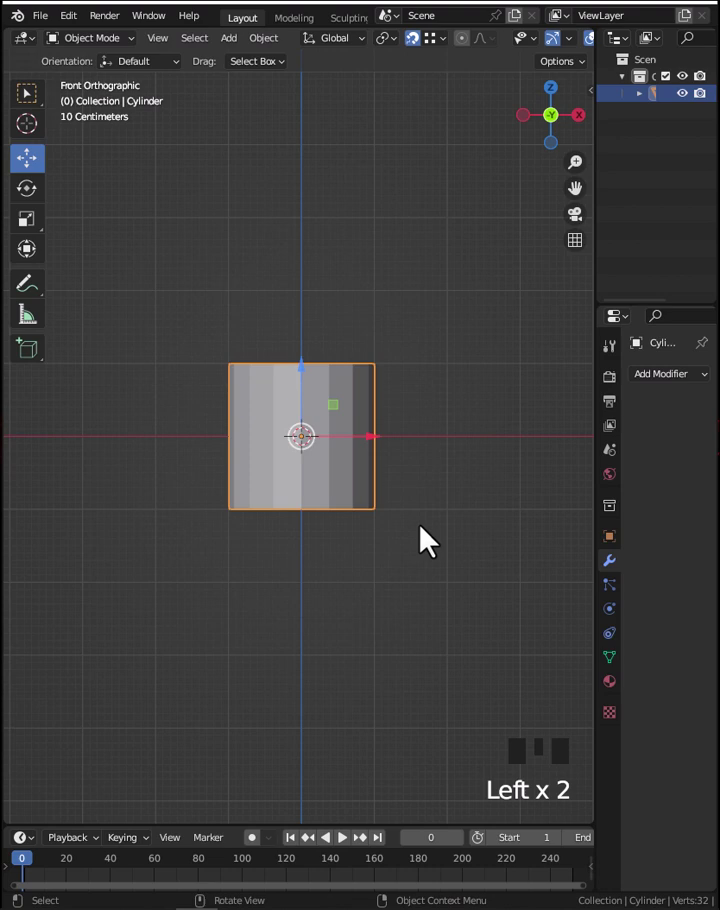
{"action": "key", "text": "s"}
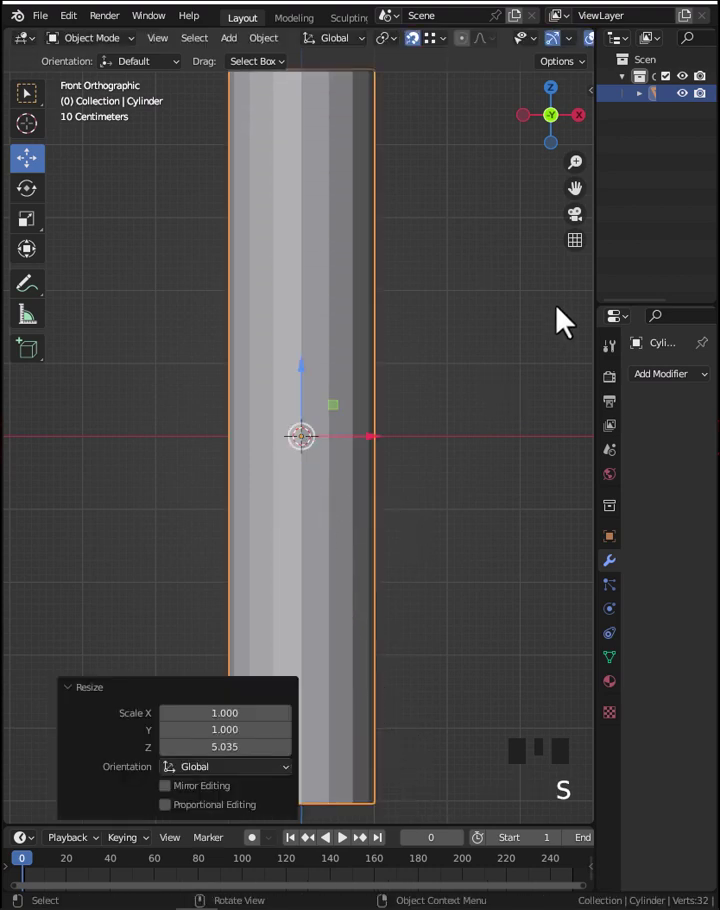
{"action": "key", "text": "s"}
{"action": "key", "text": "s"}
{"action": "key", "text": "s"}
{"action": "key", "text": "s"}
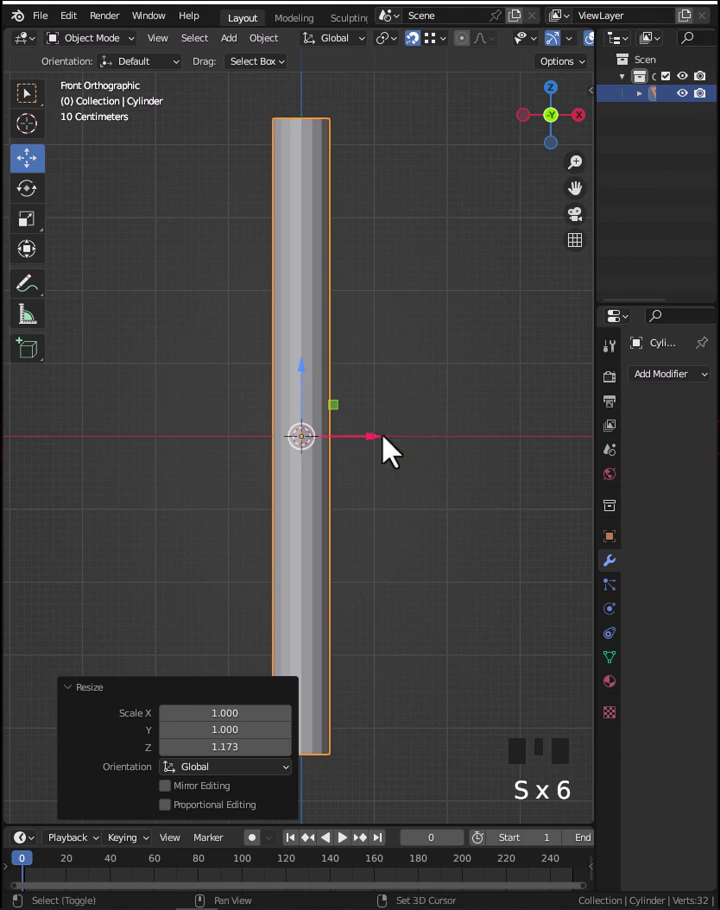
Duplicate the tall cylinder for the cross's second arm.
{"action": "key", "text": "shift+d"}
Rotate the copy 90° to lie horizontal, select both pipes and enter Edit Mode.
{"action": "key", "text": "r"}
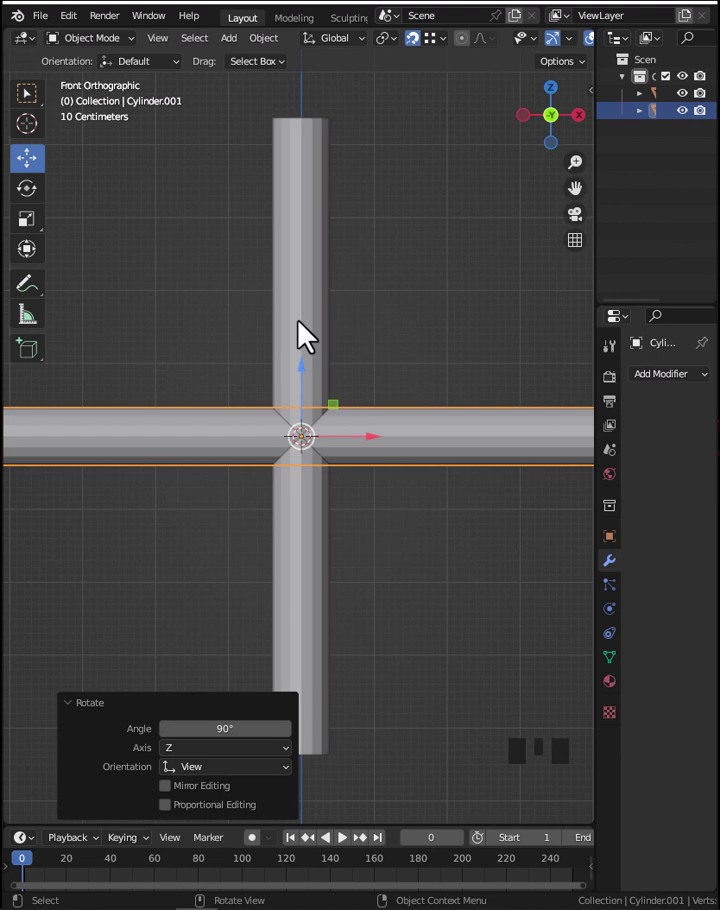
{"action": "left_click", "coordinate": [311, 327]}
{"action": "scroll", "scroll_direction": "up", "scroll_amount": 3}
{"action": "key", "text": "Tab"}
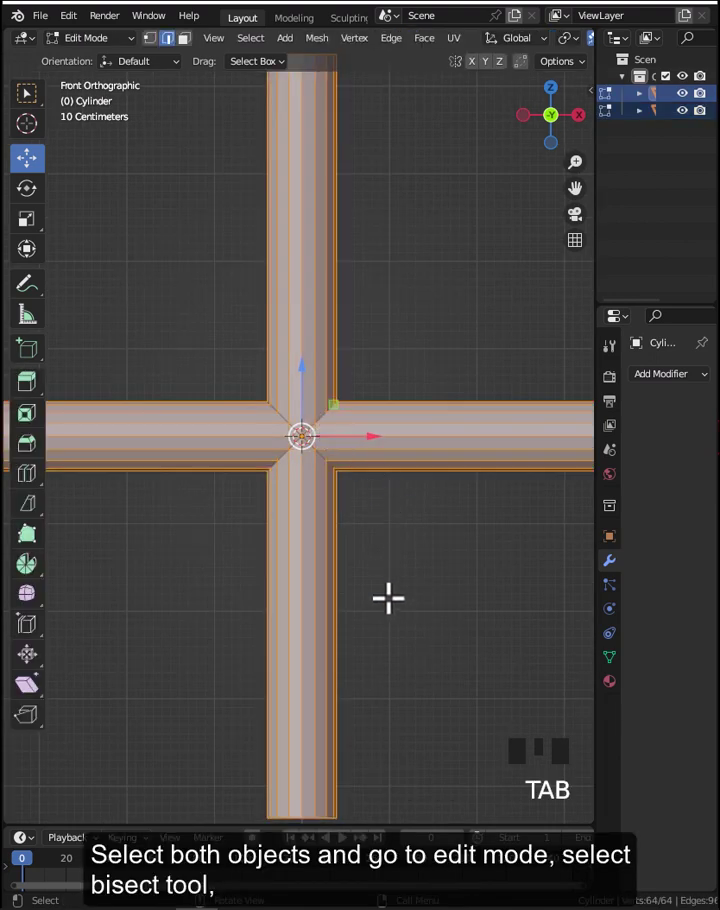
Switch to vertex mode and select all geometry of both pipes.
{"action": "key", "text": "z"}
{"action": "scroll", "scroll_direction": "up", "scroll_amount": 3}
{"action": "key", "text": "1"}
{"action": "key", "text": "z"}
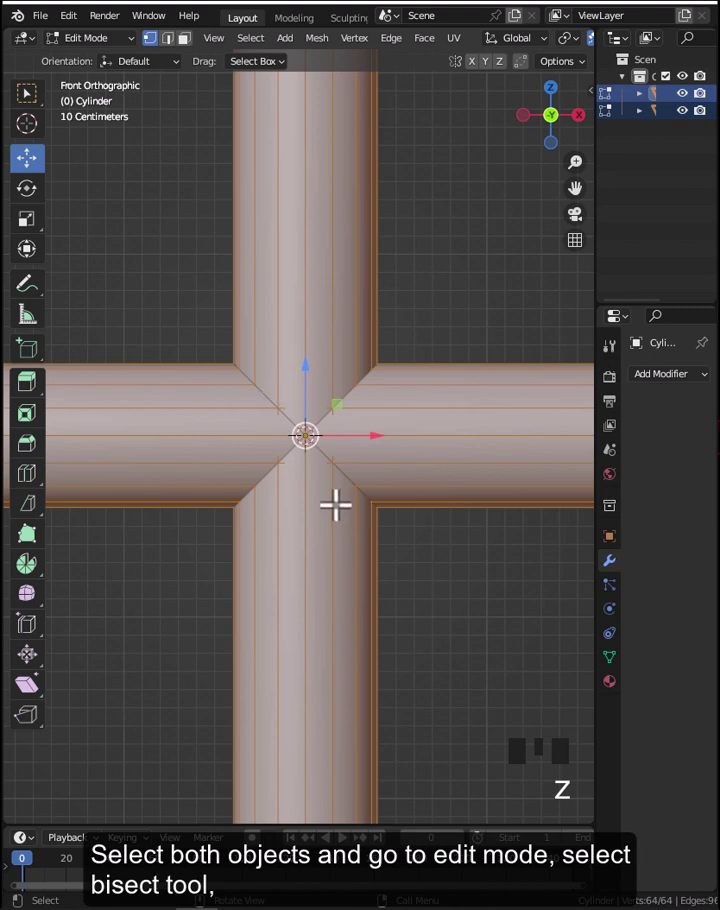
{"action": "key", "text": "z"}
{"action": "scroll", "scroll_direction": "up", "scroll_amount": 3}
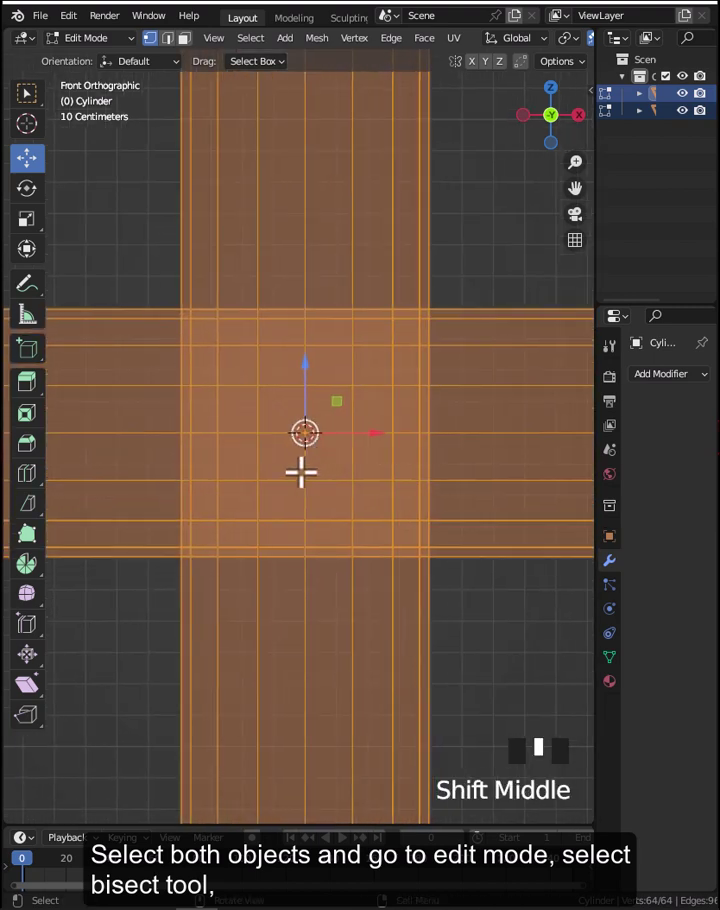
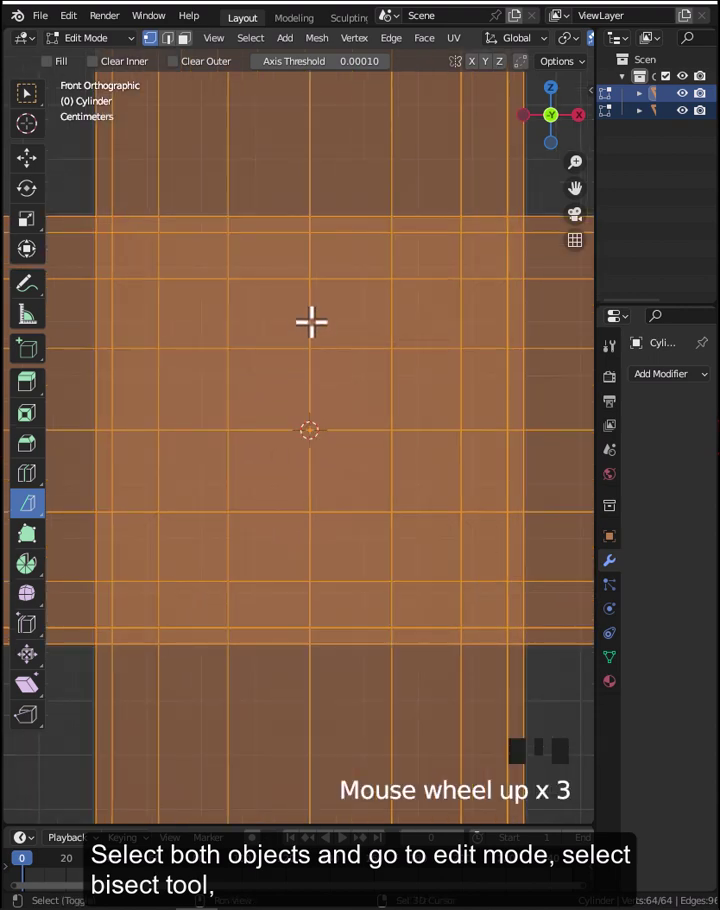
Bisect both pipes along a diagonal through the crossing point.
{"action": "left_click_drag", "start_coordinate": [542, 738], "coordinate": [542, 738]}
{"action": "left_click", "coordinate": [542, 738]}
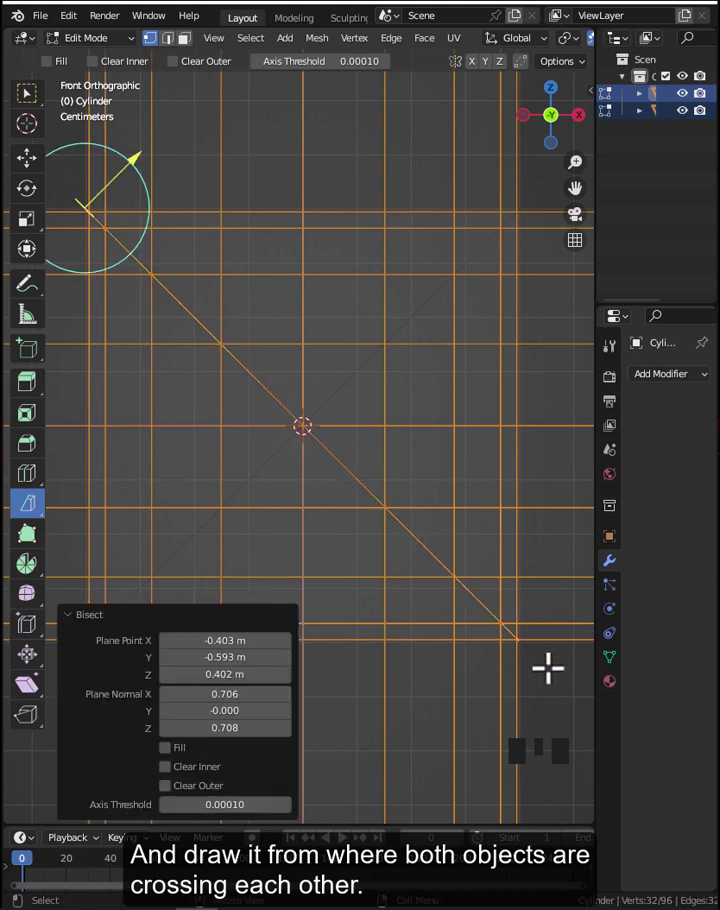
{"action": "scroll", "scroll_direction": "down", "scroll_amount": 3}
Select all and bisect along the opposite diagonal, setting Plane Normal X to -0.707.
{"action": "key", "text": "a"}
{"action": "key", "text": "a"}
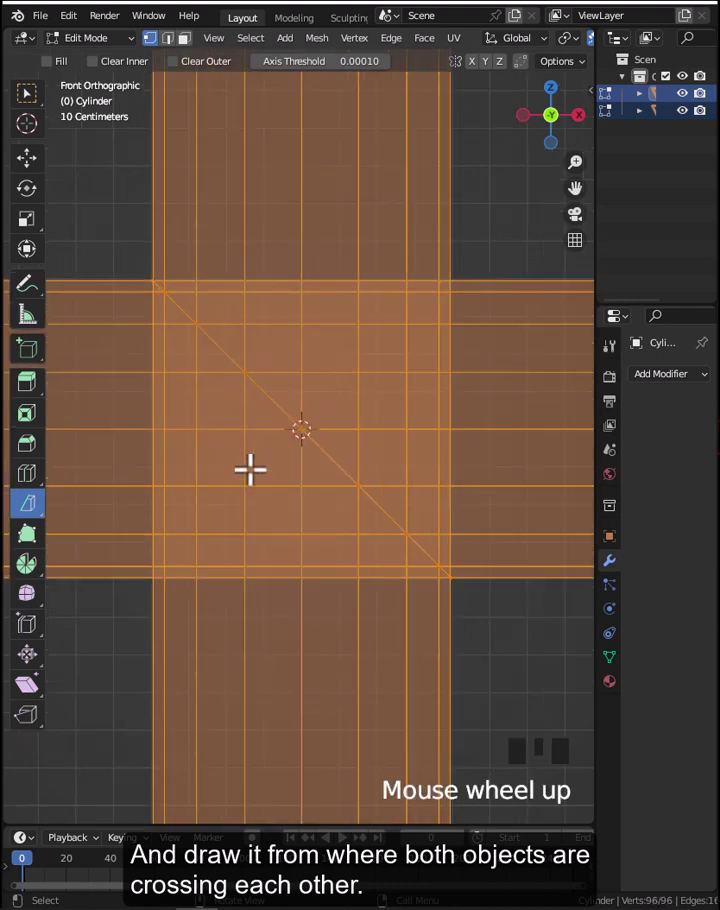
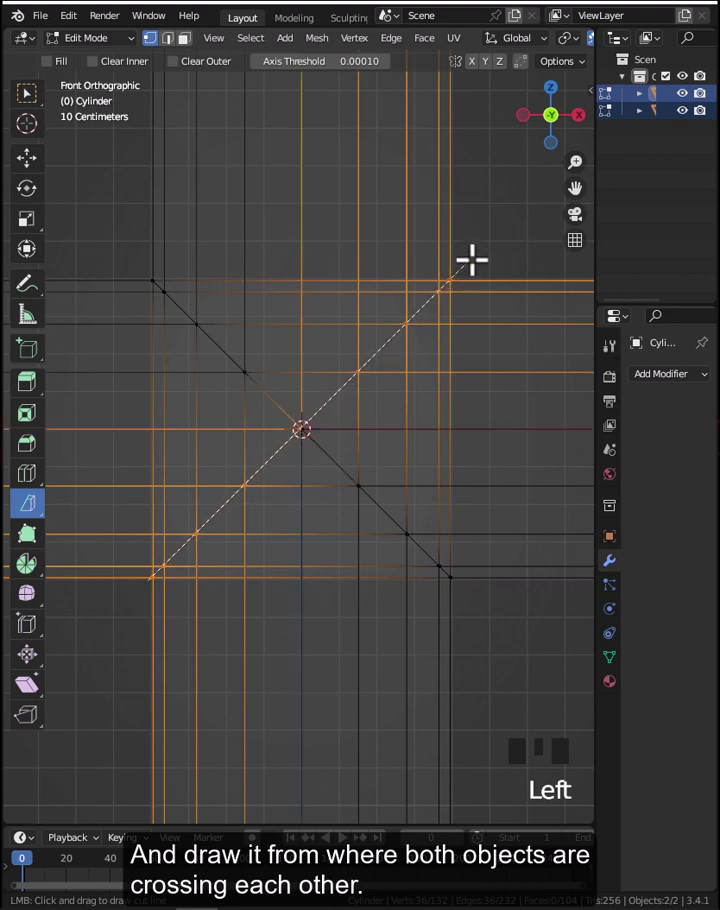
{"action": "scroll", "scroll_direction": "up", "scroll_amount": 3}
{"action": "left_click_drag", "start_coordinate": [542, 738], "coordinate": [542, 738]}
{"action": "left_click_drag", "start_coordinate": [542, 738], "coordinate": [542, 738]}
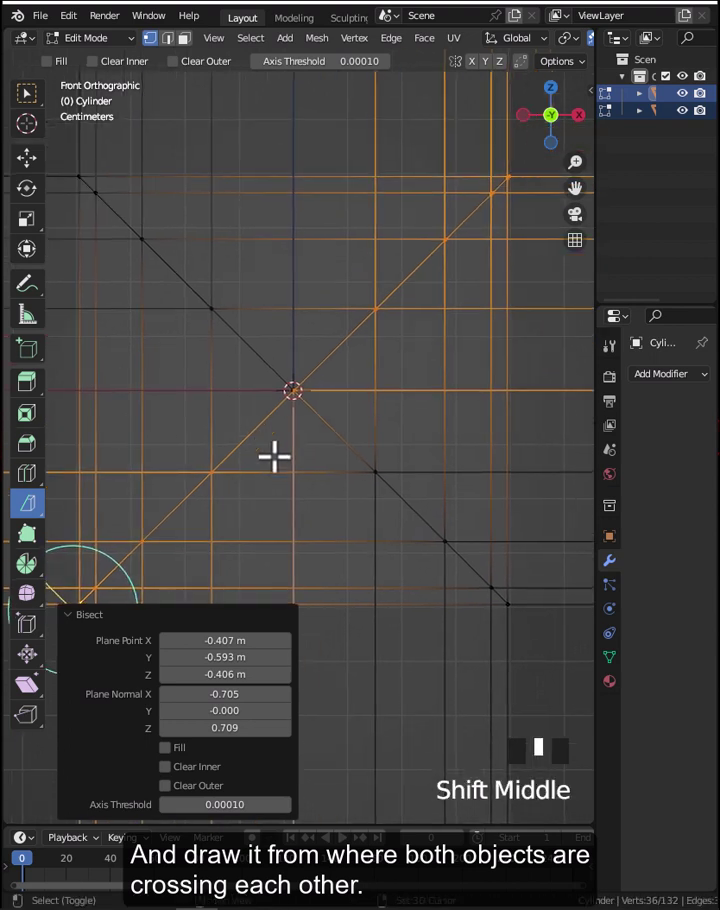
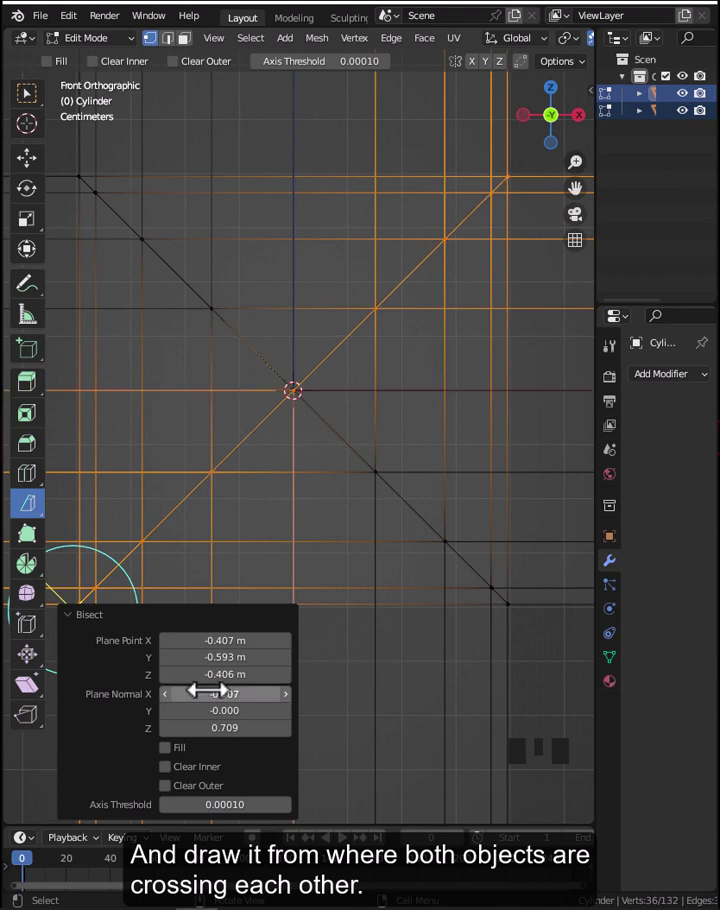
{"action": "scroll", "scroll_direction": "down", "scroll_amount": 3}
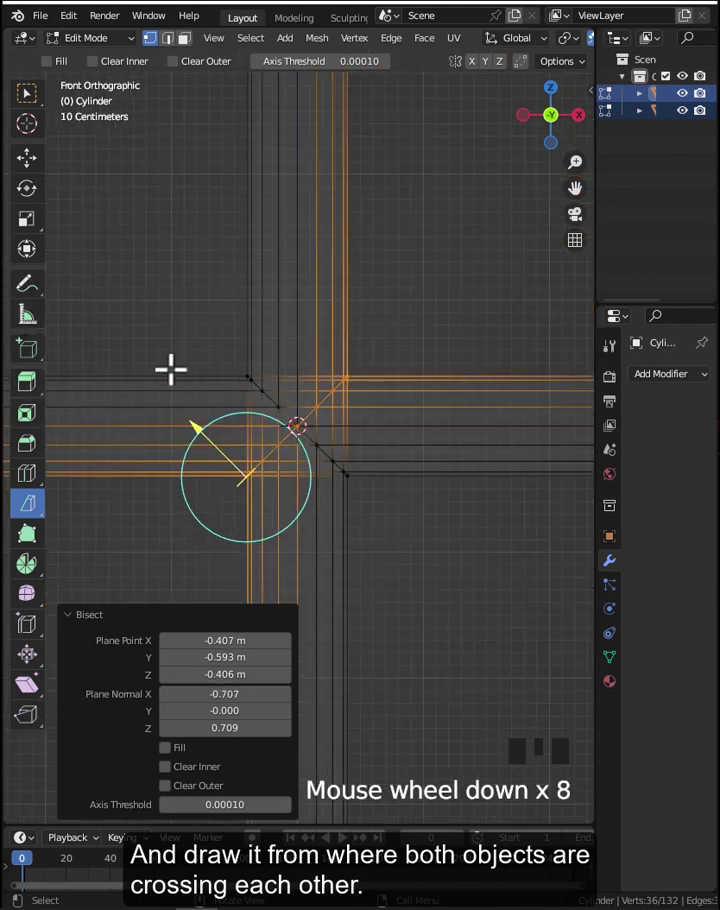
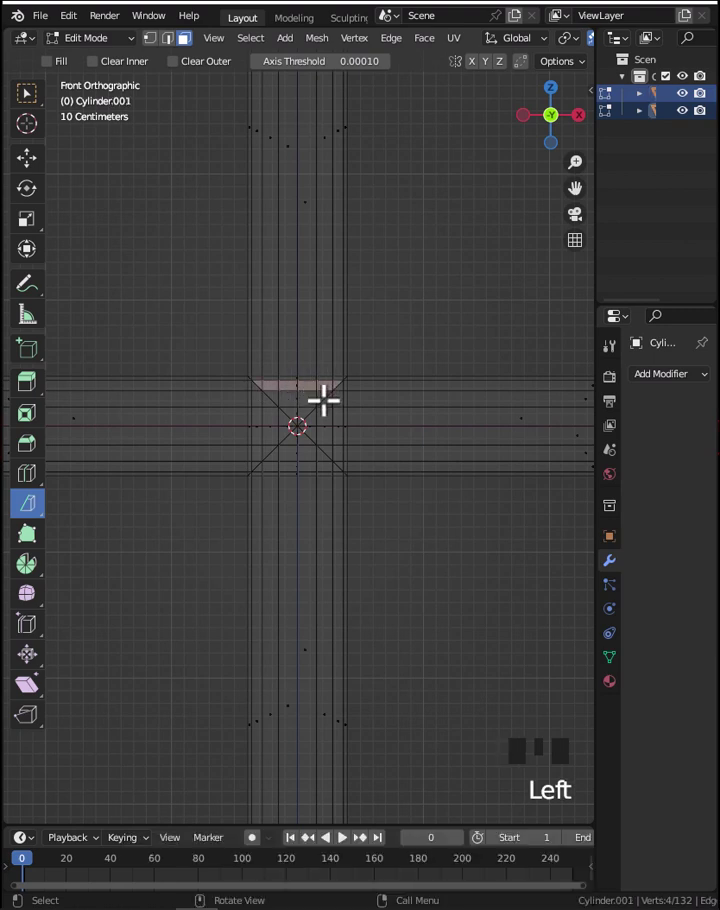
Select and delete the overlapping bow-tie faces inside the crossing for mitered joints.
{"action": "key", "text": "Tab"}
{"action": "left_click", "coordinate": [418, 438]}
{"action": "key", "text": "Tab"}
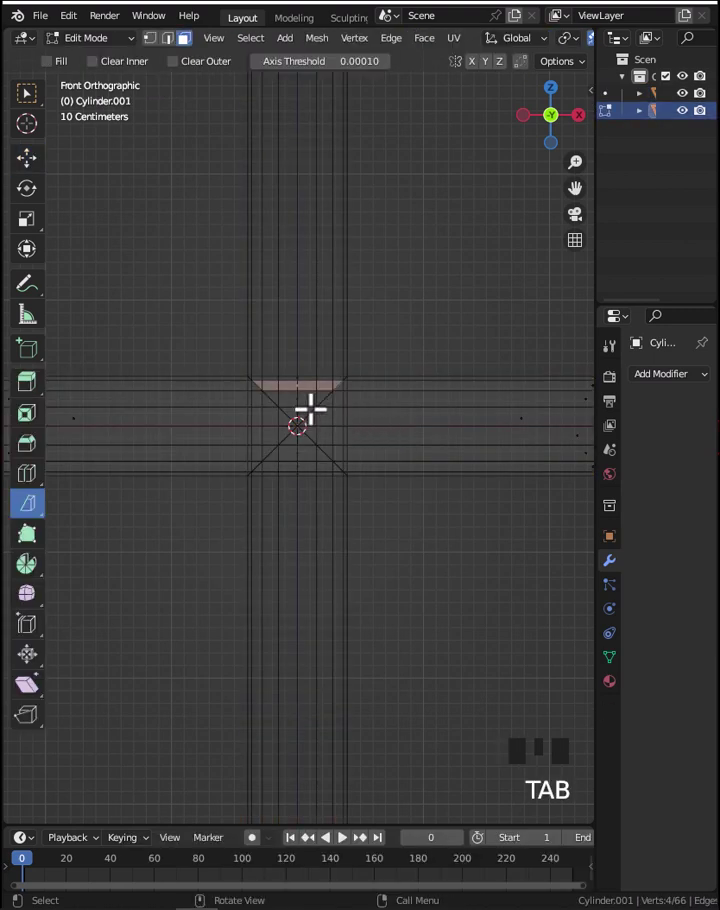
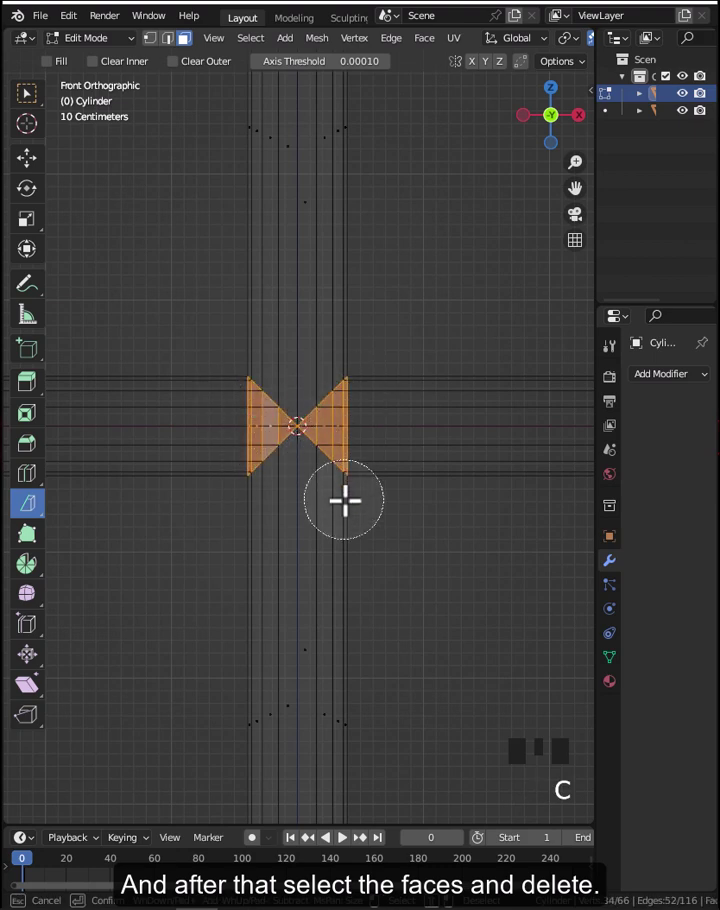
{"action": "key", "text": "Delete"}
Back in Object Mode, select both cylinders ready to join into one mesh.
{"action": "key", "text": "Tab"}
{"action": "left_click", "coordinate": [358, 535]}
{"action": "left_click", "coordinate": [386, 483]}
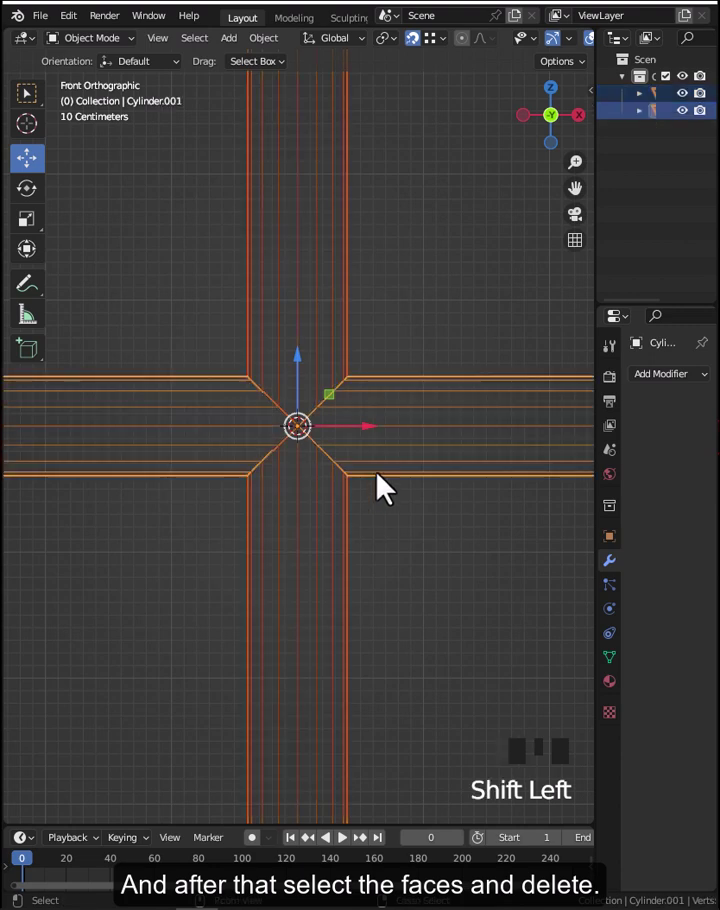
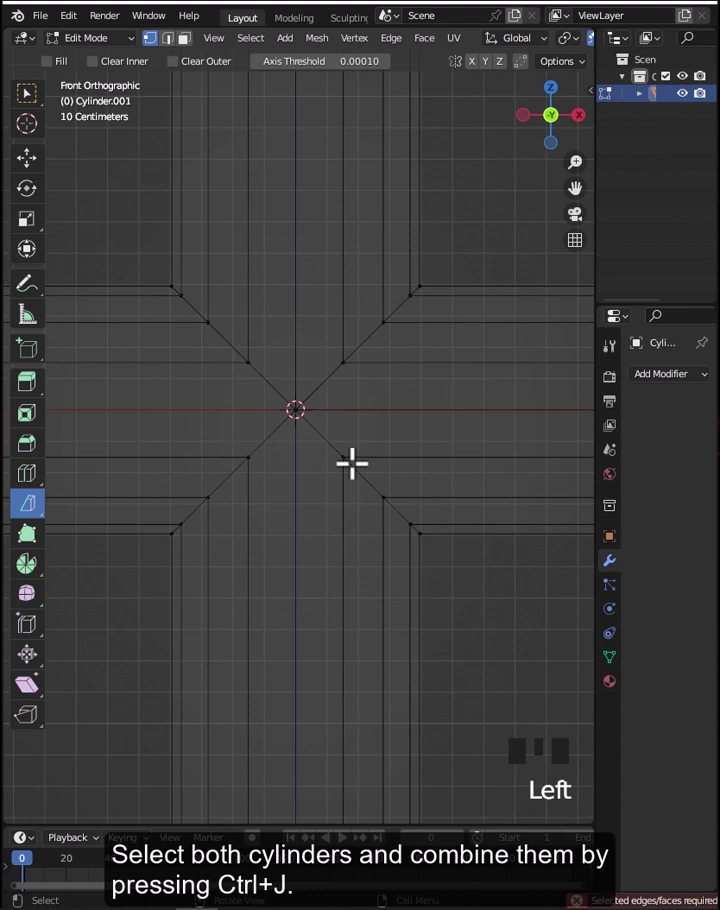
Merge by Distance to weld the duplicate vertices at the cross's joints.
{"action": "left_click", "coordinate": [27, 97]}
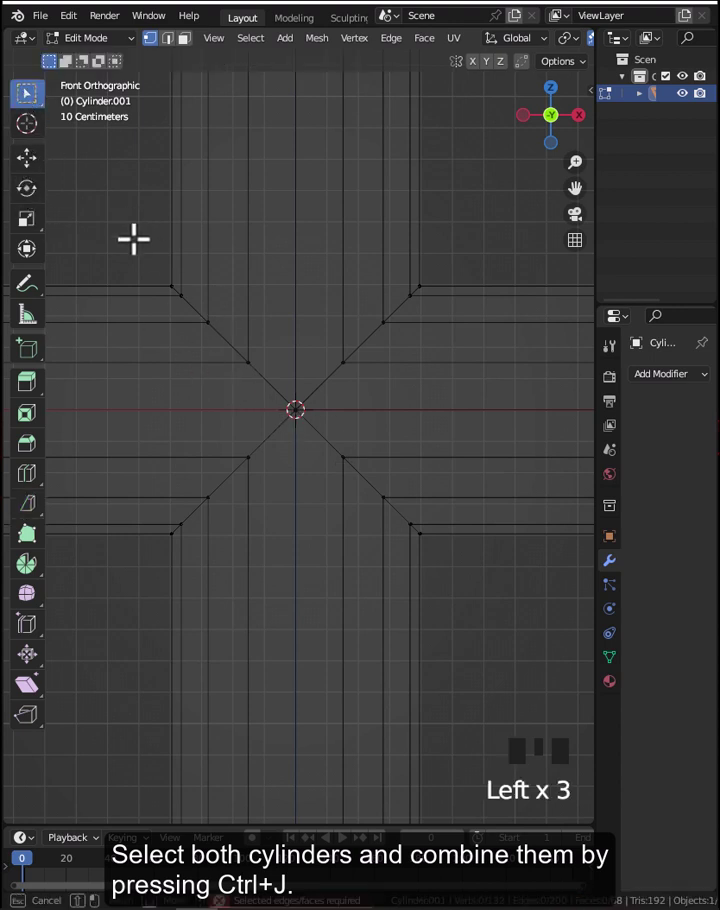
{"action": "key", "text": "m"}
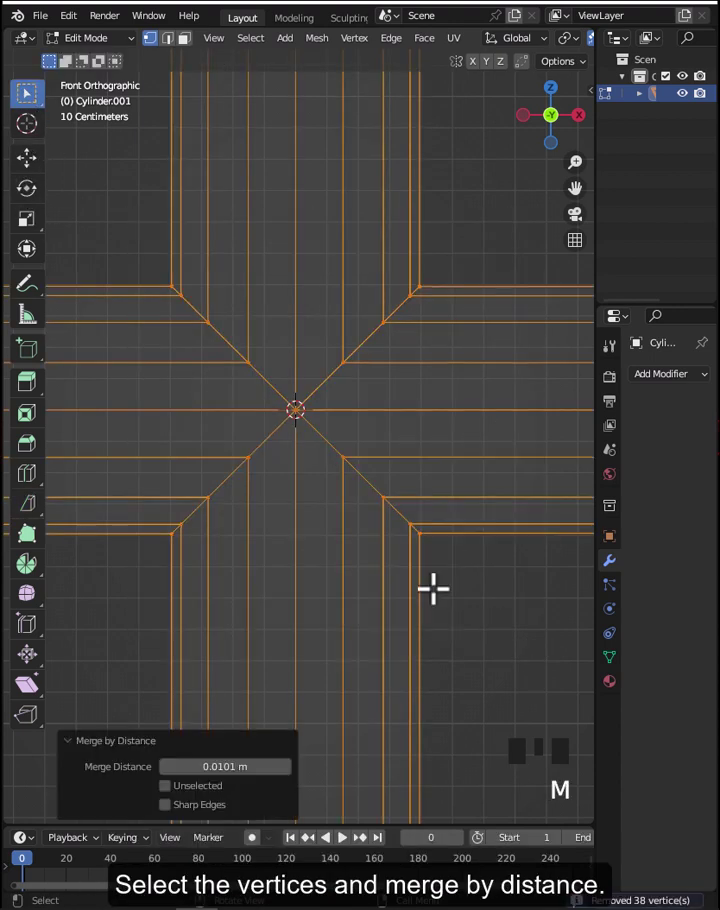
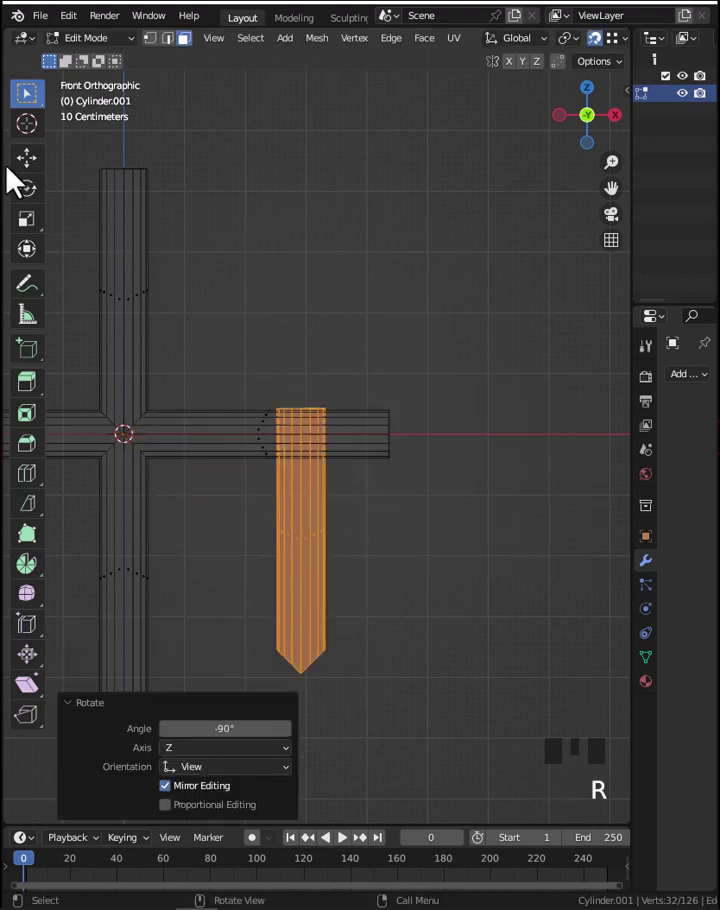
With vertex snapping on, move the downward arm onto the horizontal arm's end to form an L.
{"action": "left_click", "coordinate": [35, 159]}
{"action": "left_click", "coordinate": [35, 174]}
{"action": "key", "text": "ctrl+shift+Tab"}
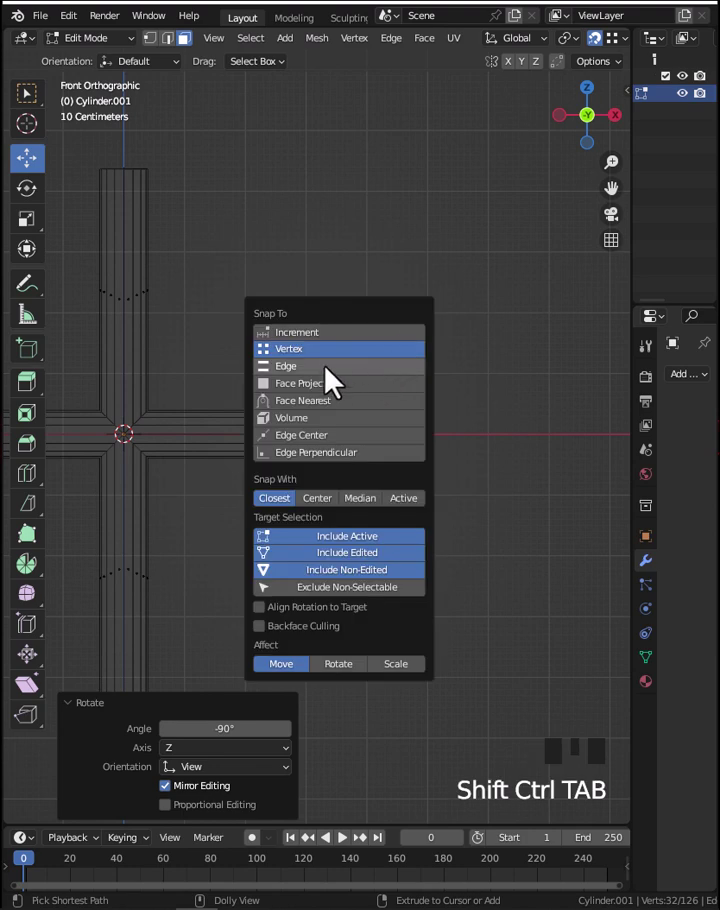
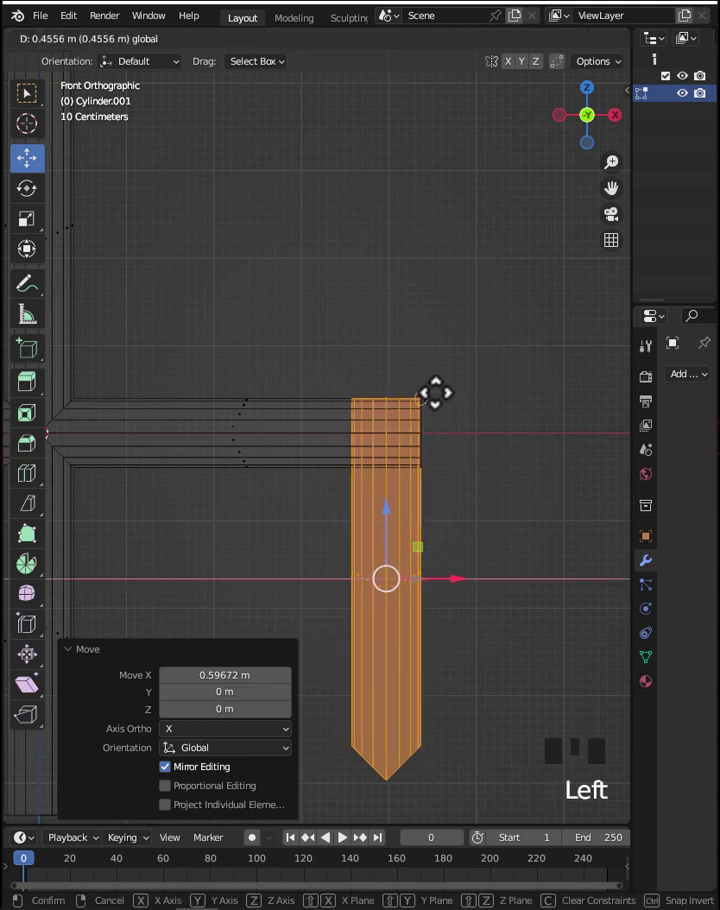
{"action": "key", "text": "c"}
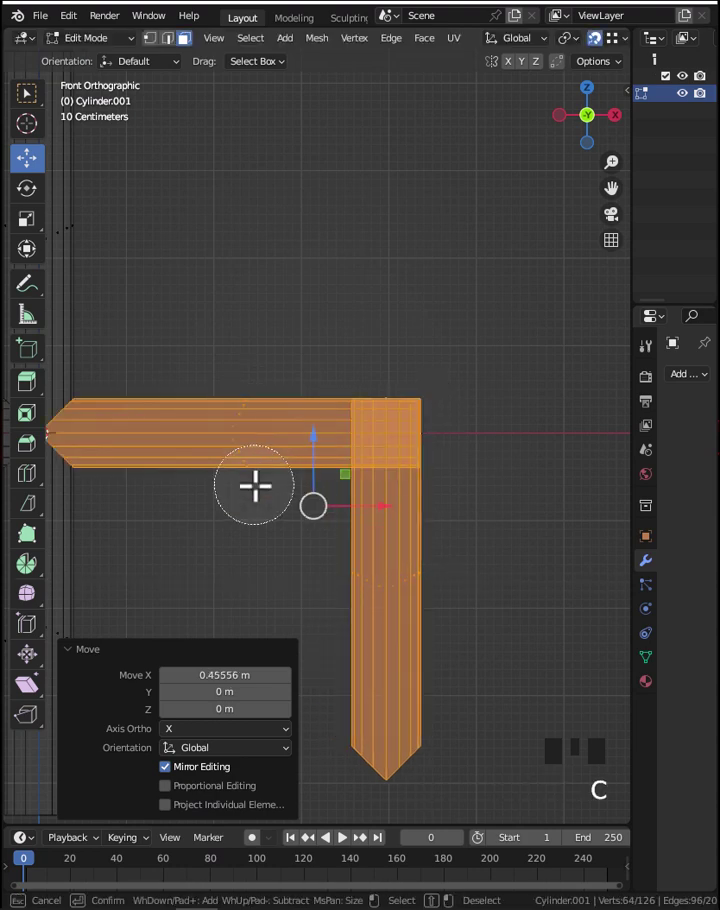
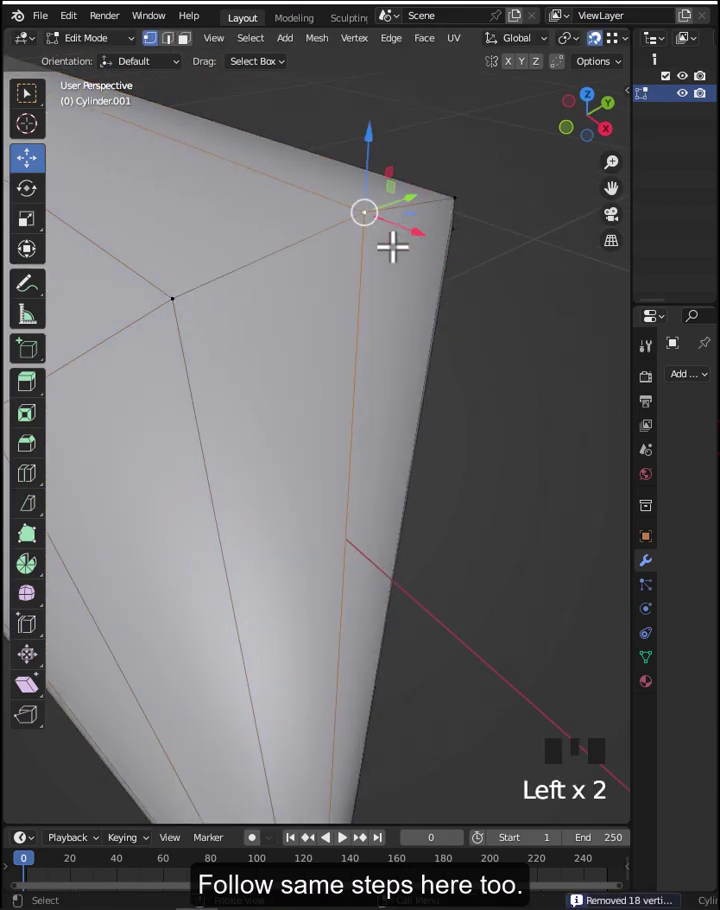
Inspect the welded L-bend from several angles and return to Object Mode in front view.
{"action": "scroll", "scroll_direction": "down", "scroll_amount": 3}
{"action": "scroll", "scroll_direction": "up", "scroll_amount": 3}
{"action": "middle_click", "coordinate": [579, 738]}
{"action": "scroll", "scroll_direction": "down", "scroll_amount": 3}
{"action": "middle_click", "coordinate": [579, 738]}
{"action": "scroll", "scroll_direction": "up", "scroll_amount": 3}
{"action": "key", "text": "Tab"}
{"action": "scroll", "scroll_direction": "down", "scroll_amount": 3}
{"action": "left_click_drag", "start_coordinate": [338, 470], "coordinate": [233, 528]}
{"action": "scroll", "scroll_direction": "down", "scroll_amount": 3}
{"action": "left_click_drag", "start_coordinate": [294, 516], "coordinate": [406, 487]}
{"action": "key", "text": "KP_1"}
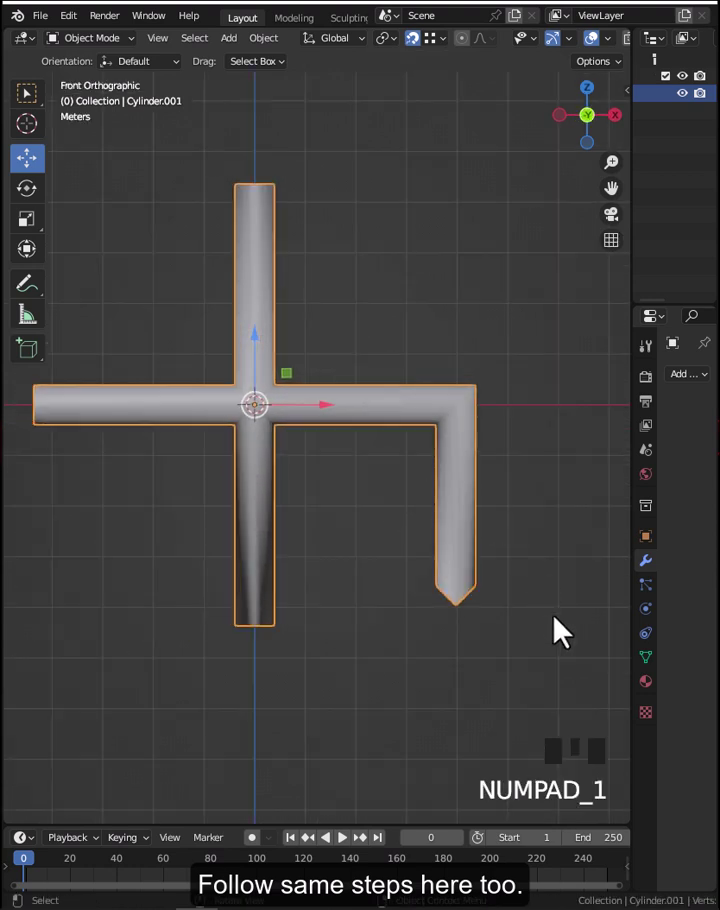
Show the mesh's Object Data properties and widen the panel for the normals tools.
{"action": "left_click", "coordinate": [645, 665]}
{"action": "left_click_drag", "start_coordinate": [637, 662], "coordinate": [637, 652]}
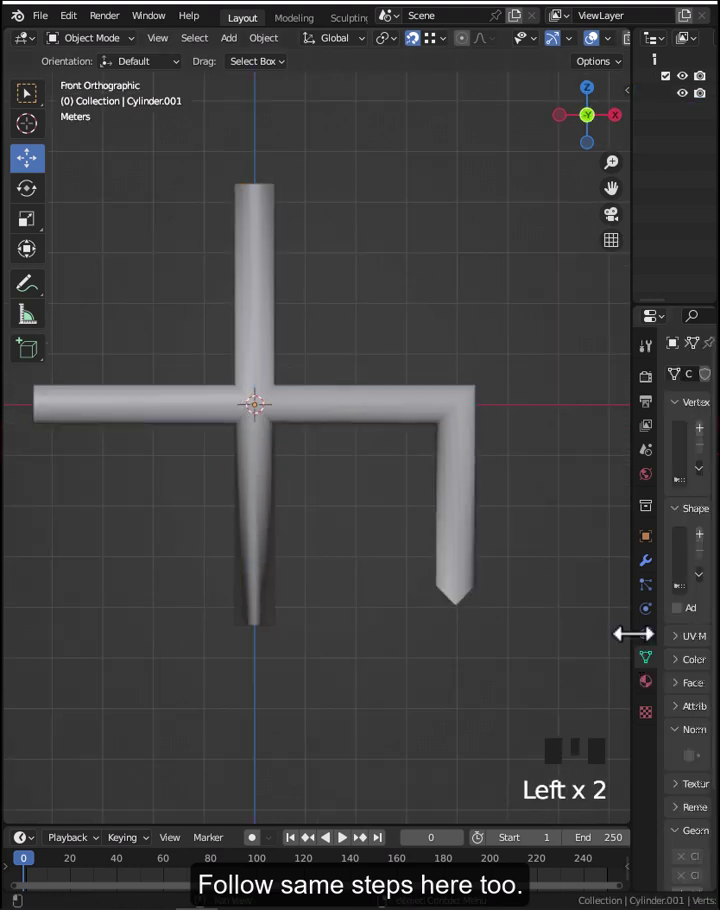
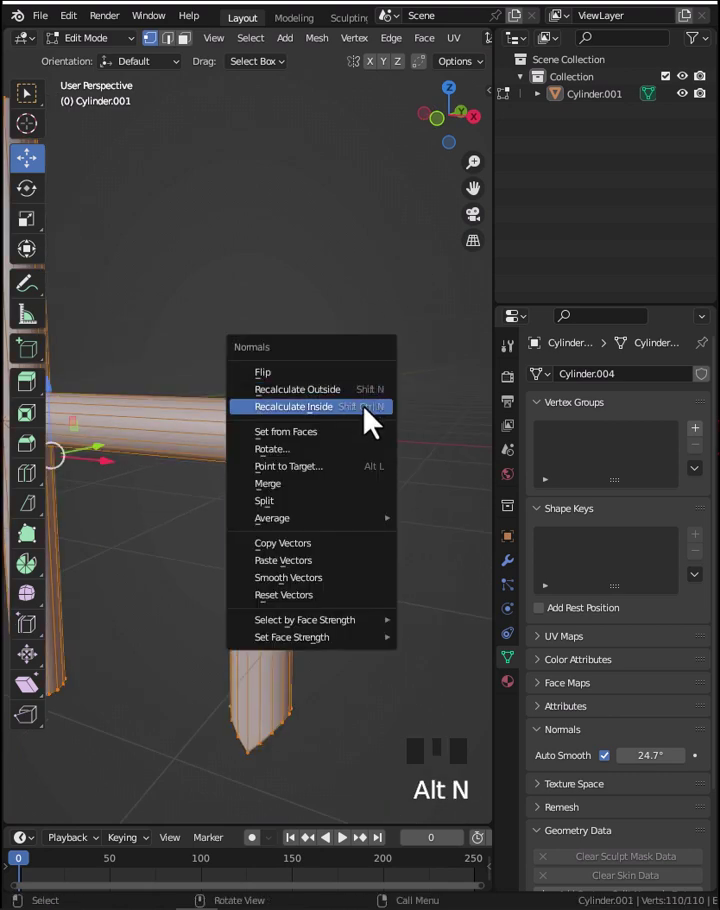
Recalculate the pipe's normals outside and check the shading around the joints.
{"action": "key", "text": "Tab"}
{"action": "left_click_drag", "start_coordinate": [298, 416], "coordinate": [228, 287]}
{"action": "scroll", "scroll_direction": "down", "scroll_amount": 3}
{"action": "left_click_drag", "start_coordinate": [240, 293], "coordinate": [304, 289]}
{"action": "scroll", "scroll_direction": "up", "scroll_amount": 3}
{"action": "scroll", "scroll_direction": "down", "scroll_amount": 3}
{"action": "left_click_drag", "start_coordinate": [318, 375], "coordinate": [258, 476]}
{"action": "left_click", "coordinate": [258, 476]}
{"action": "scroll", "scroll_direction": "down", "scroll_amount": 3}
{"action": "key", "text": "Tab"}
{"action": "scroll", "scroll_direction": "down", "scroll_amount": 3}
{"action": "key", "text": "3"}
{"action": "key", "text": "Tab"}
Add a Weighted Normal modifier with weight 50 and Keep Sharp enabled.
{"action": "left_click_drag", "start_coordinate": [270, 479], "coordinate": [582, 381]}
{"action": "left_click", "coordinate": [582, 381]}
{"action": "left_click_drag", "start_coordinate": [247, 506], "coordinate": [298, 418]}
{"action": "scroll", "scroll_direction": "up", "scroll_amount": 3}
{"action": "left_click", "coordinate": [618, 510]}
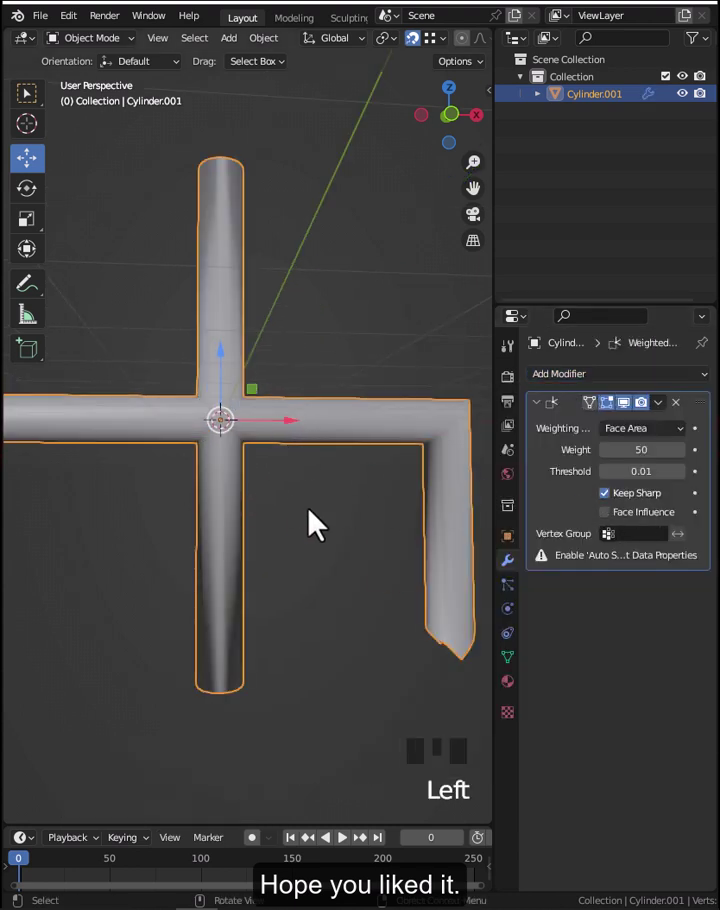
Apply the pipe's rotation and scale, deselect it and review the finished cross.
{"action": "key", "text": "ctrl+a"}
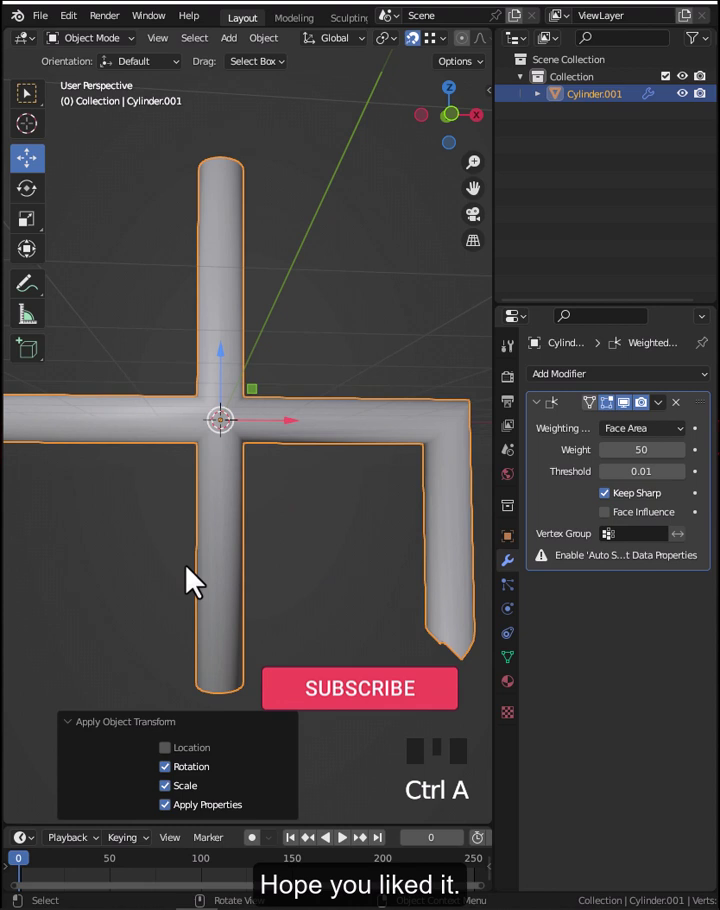
{"action": "key", "text": "alt+a"}
{"action": "scroll", "scroll_direction": "down", "scroll_amount": 3}
{"action": "left_click_drag", "start_coordinate": [335, 531], "coordinate": [334, 527]}
{"action": "scroll", "scroll_direction": "up", "scroll_amount": 3}
{"action": "scroll", "scroll_direction": "down", "scroll_amount": 3}
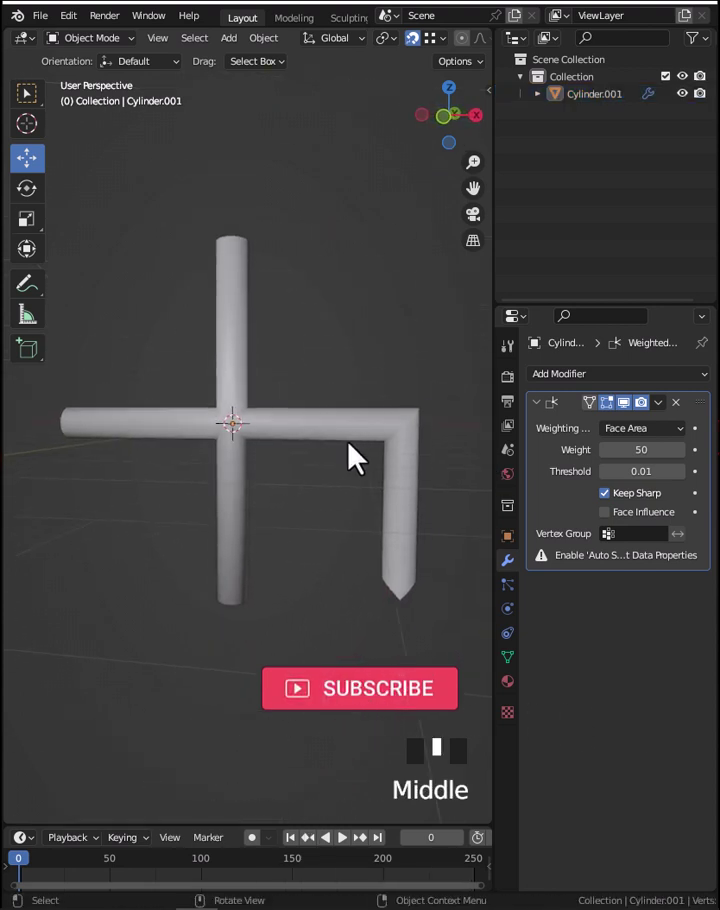